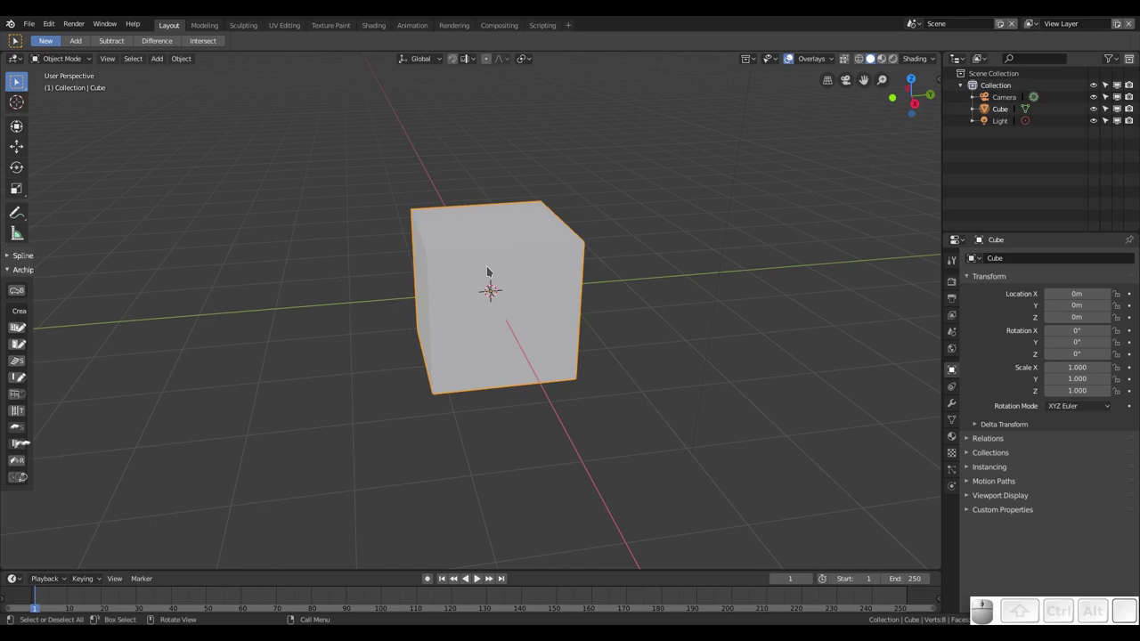
Switch through numpad views to see the cube from a new angle.
key("0")
key("5")
key("5")
key("5")
key("5")
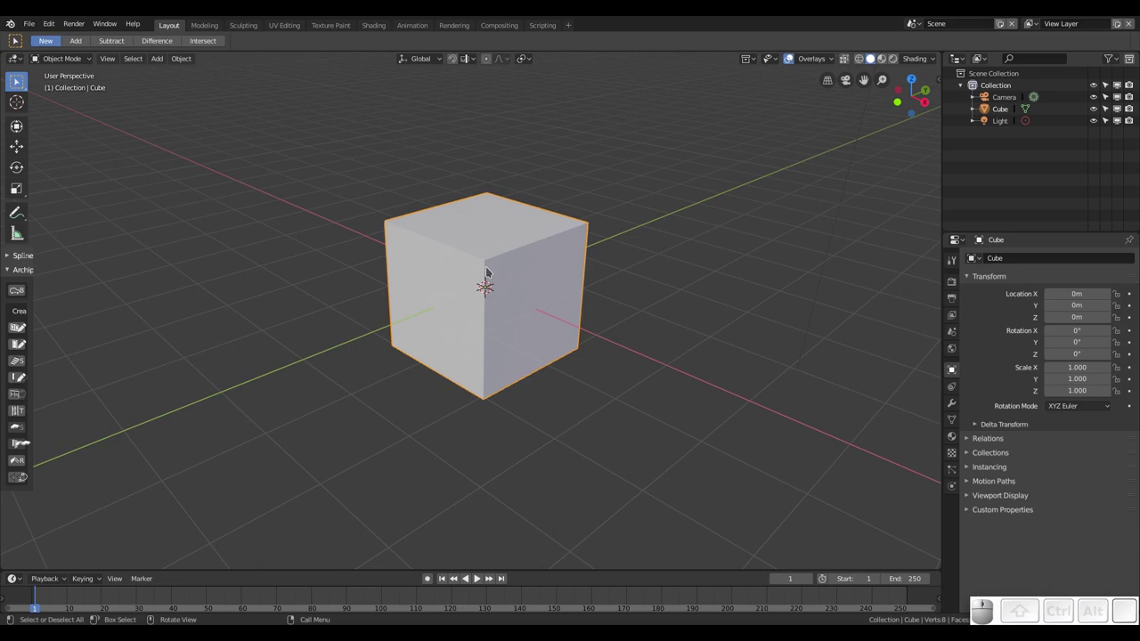
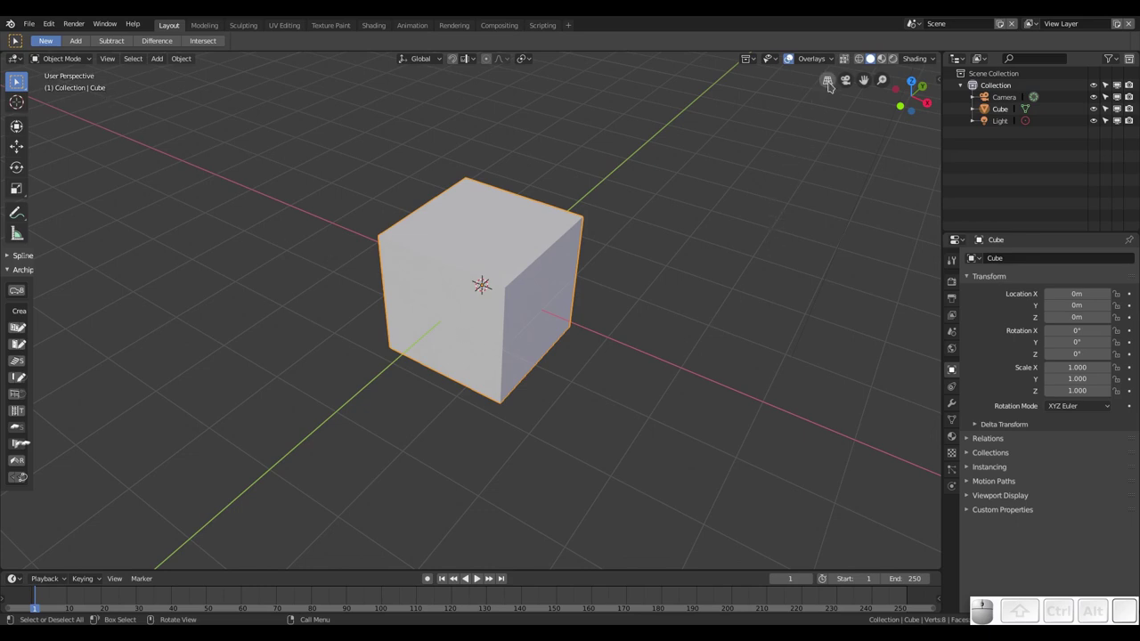
left_click(829, 83)
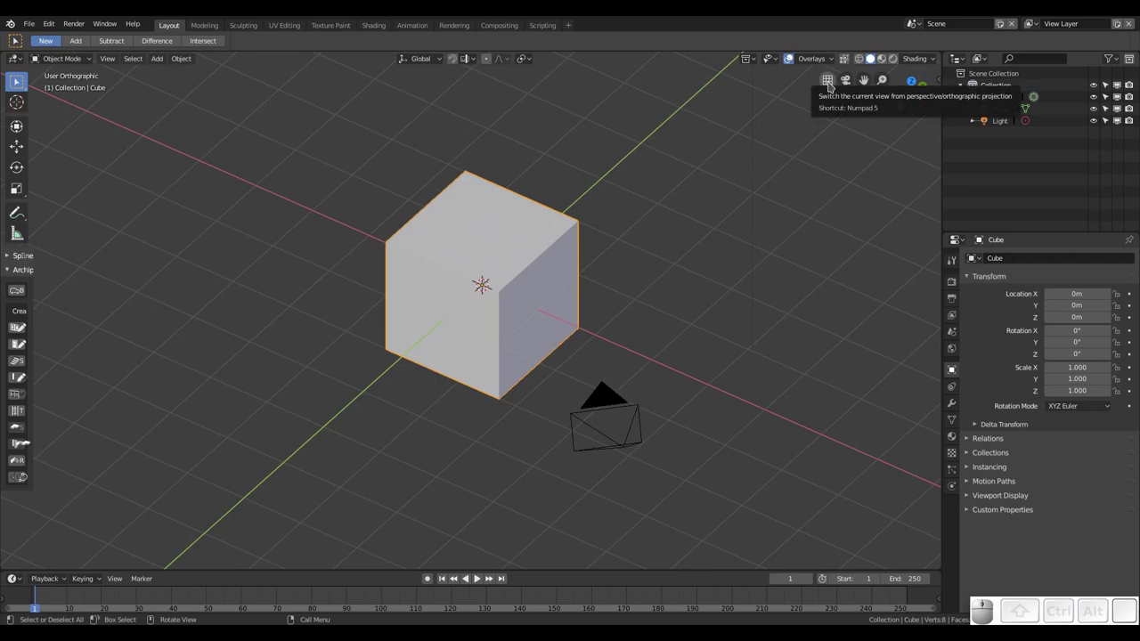
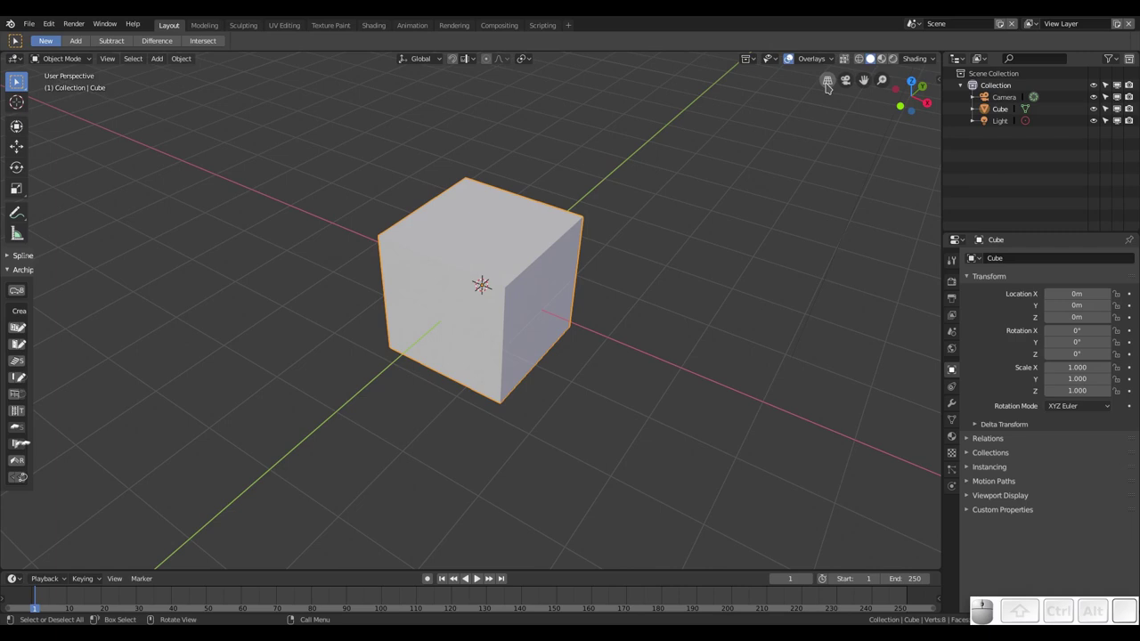
left_click(830, 84)
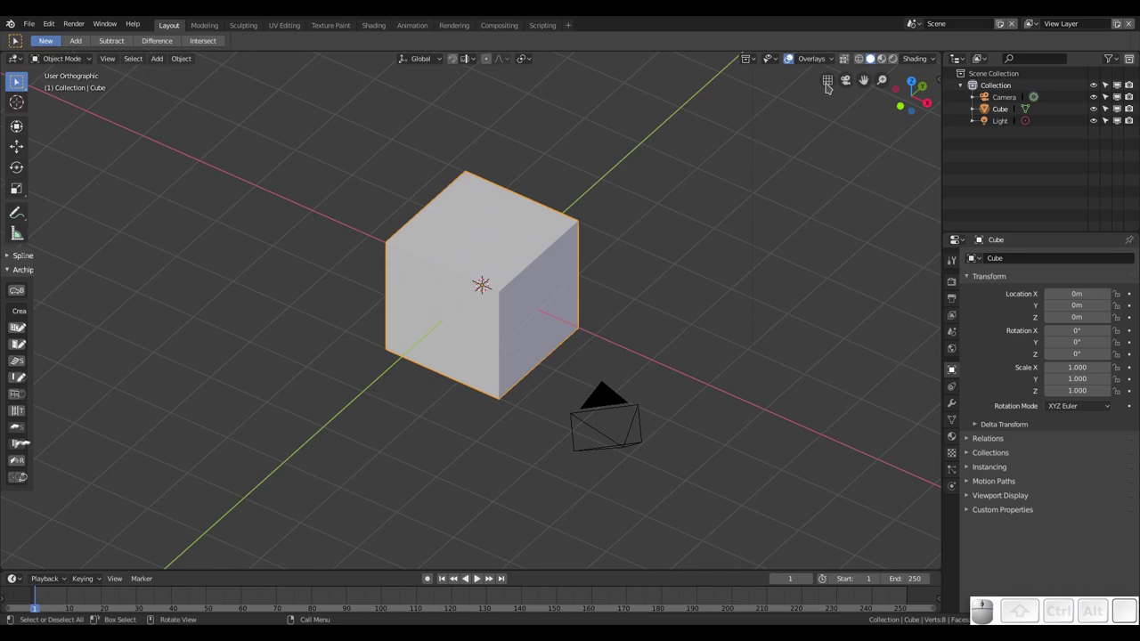
left_click(830, 85)
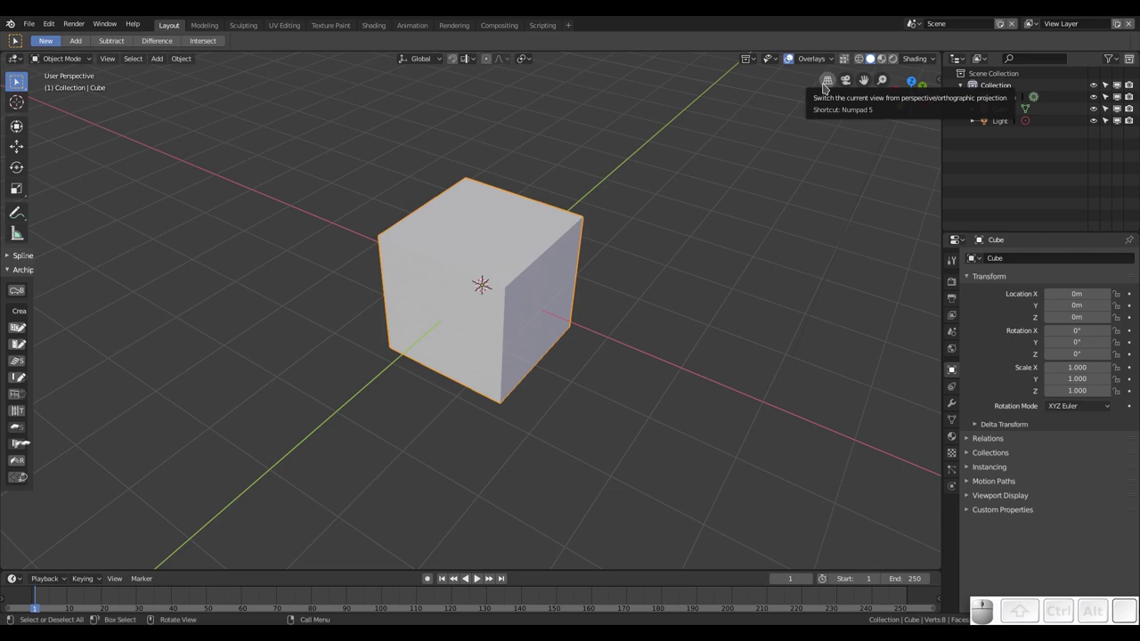
left_click(824, 84)
left_click(824, 85)
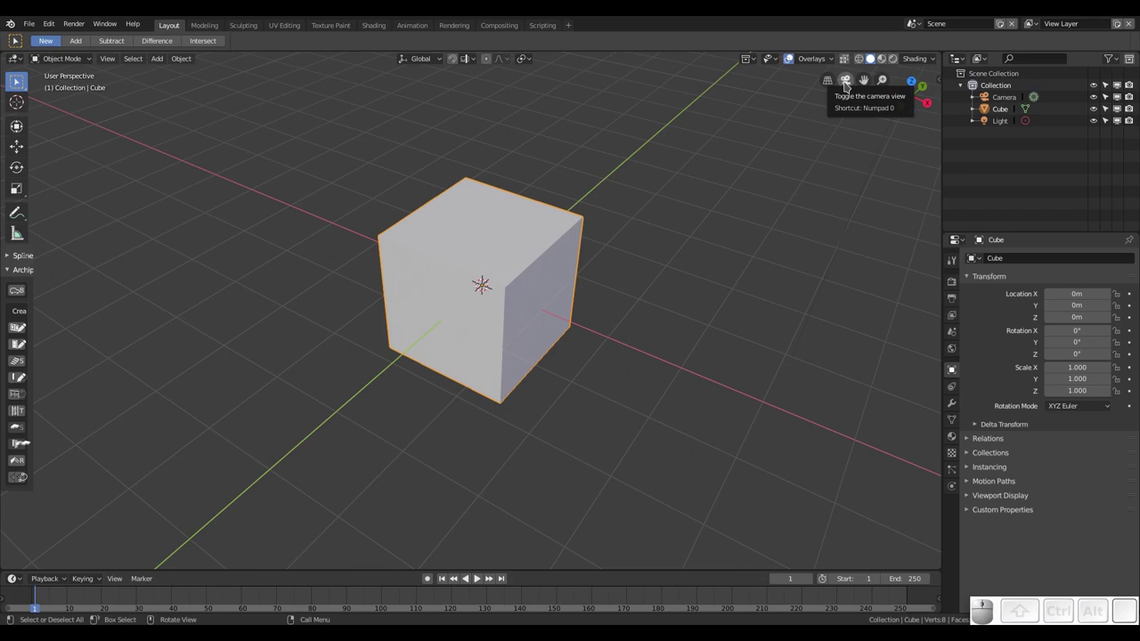
Toggle the scene-camera view repeatedly to pull the viewpoint back from the cube.
left_click(845, 83)
left_click(846, 83)
left_click(845, 82)
left_click(846, 83)
left_click(845, 82)
left_click(845, 82)
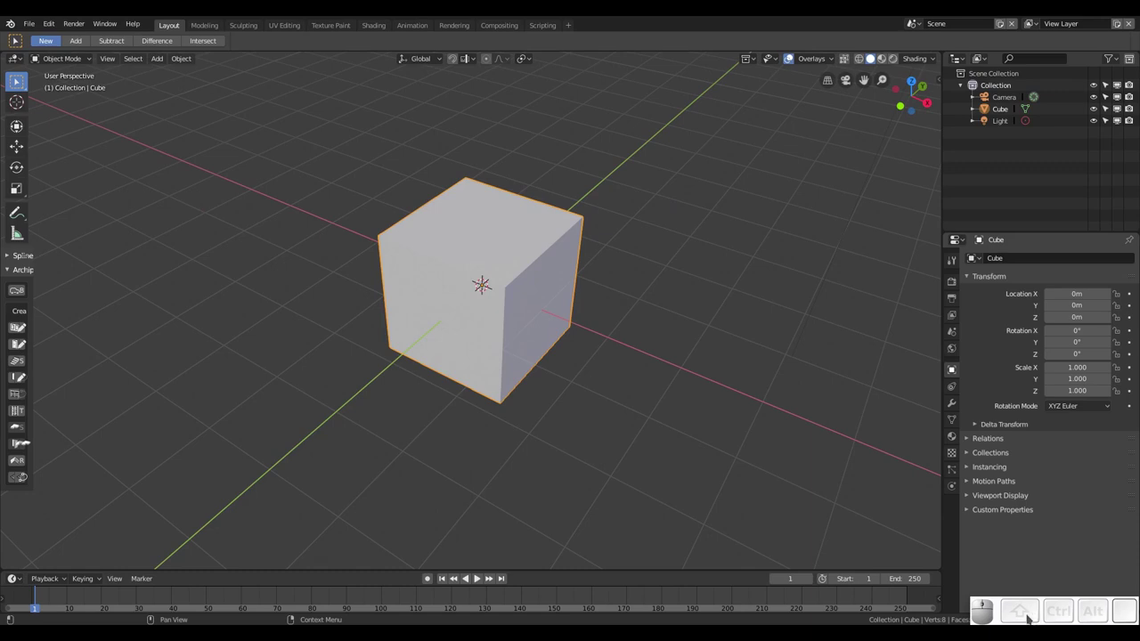
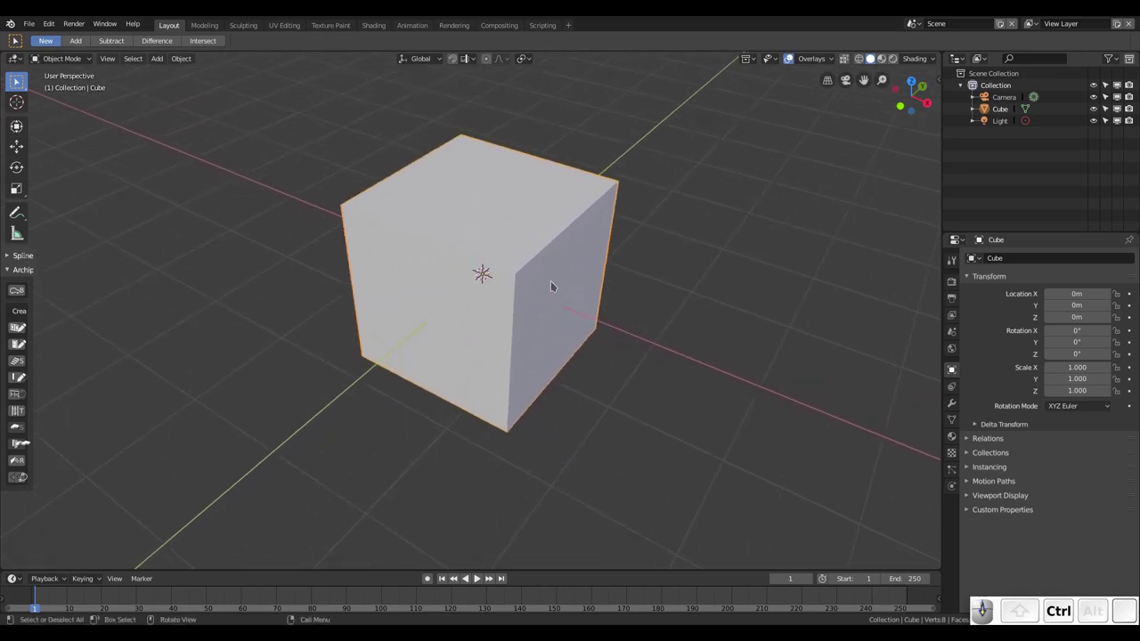
Zoom the viewport in until the cube fills most of the scene.
scroll("up", 3)
scroll("down", 3)
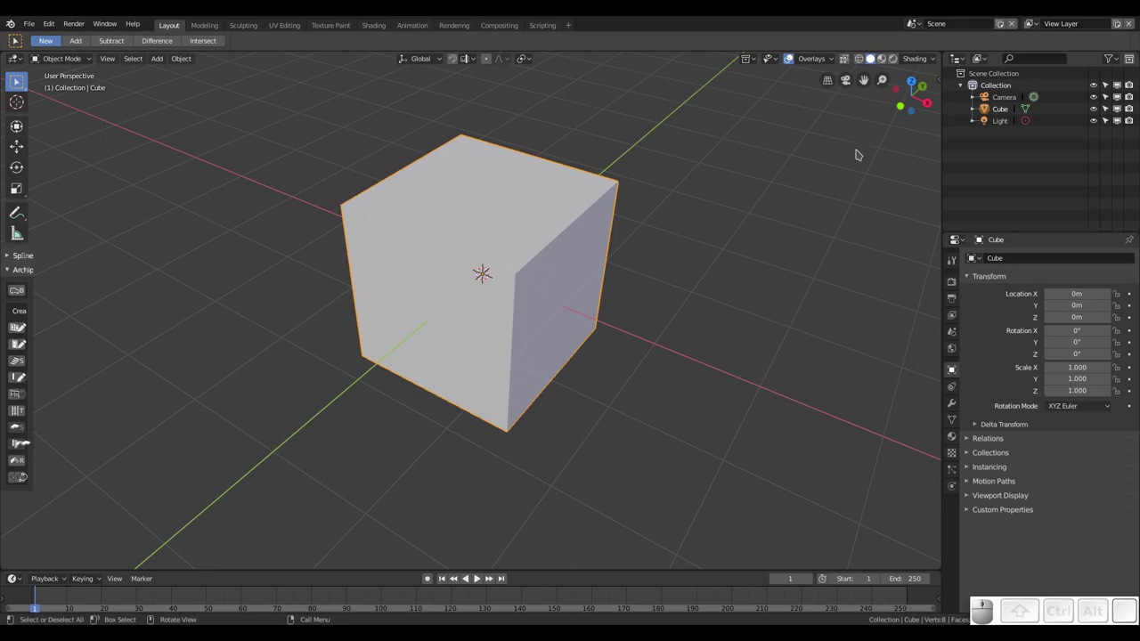
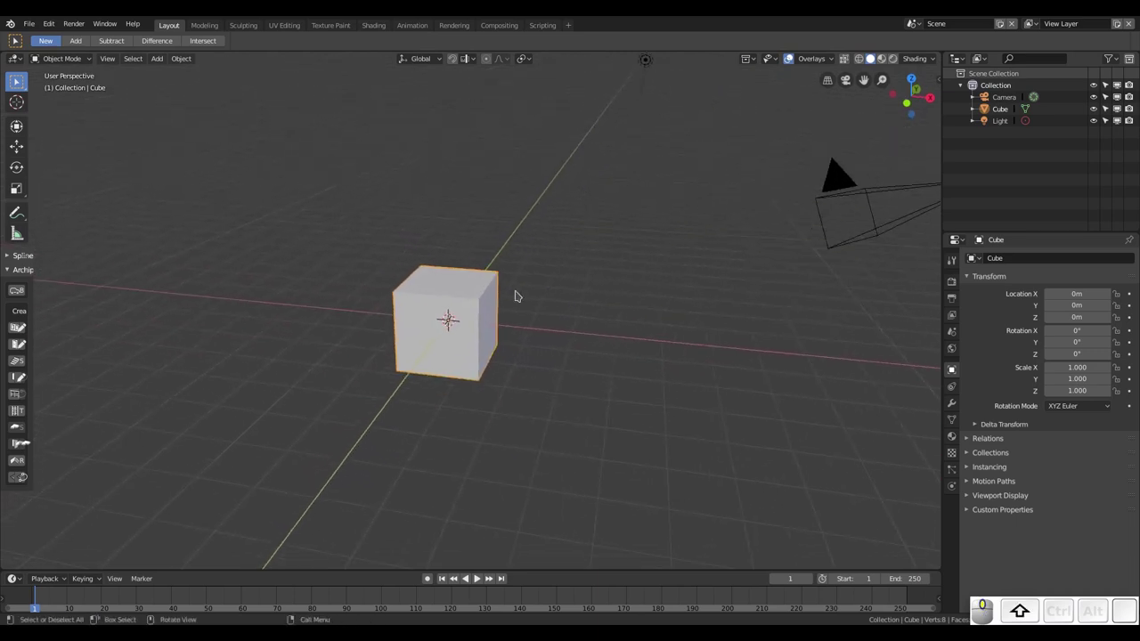
key("0")
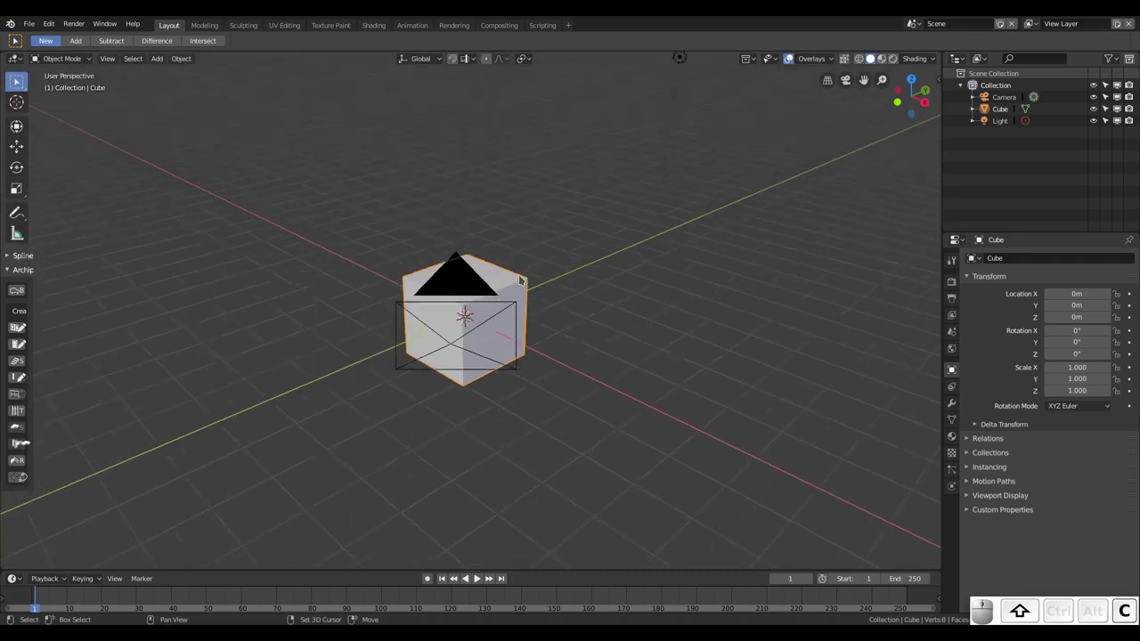
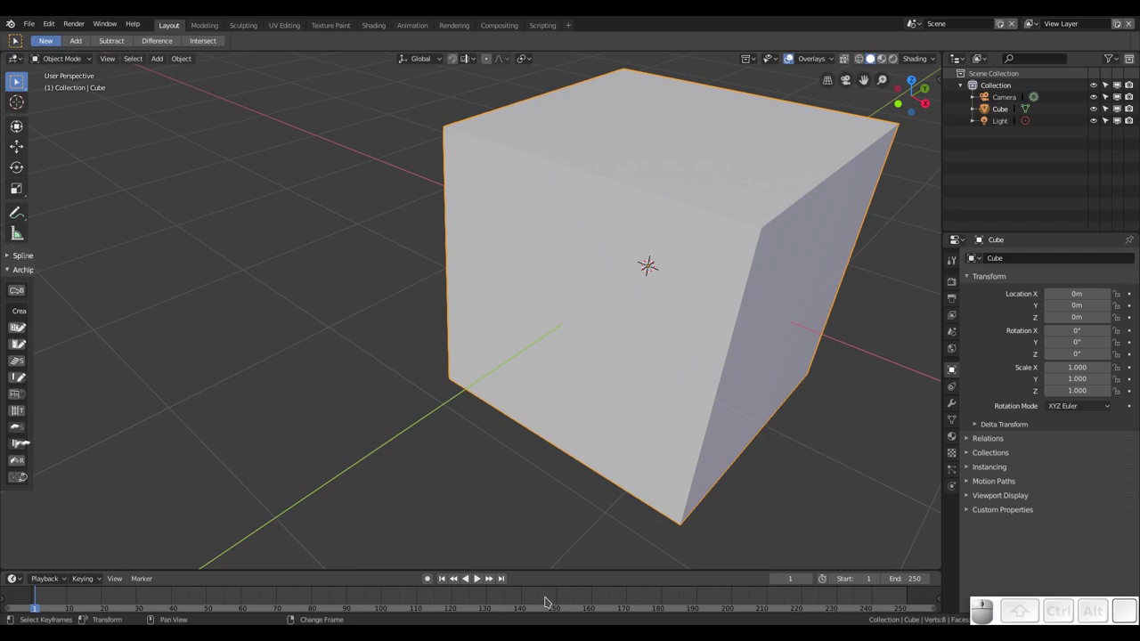
key("space")
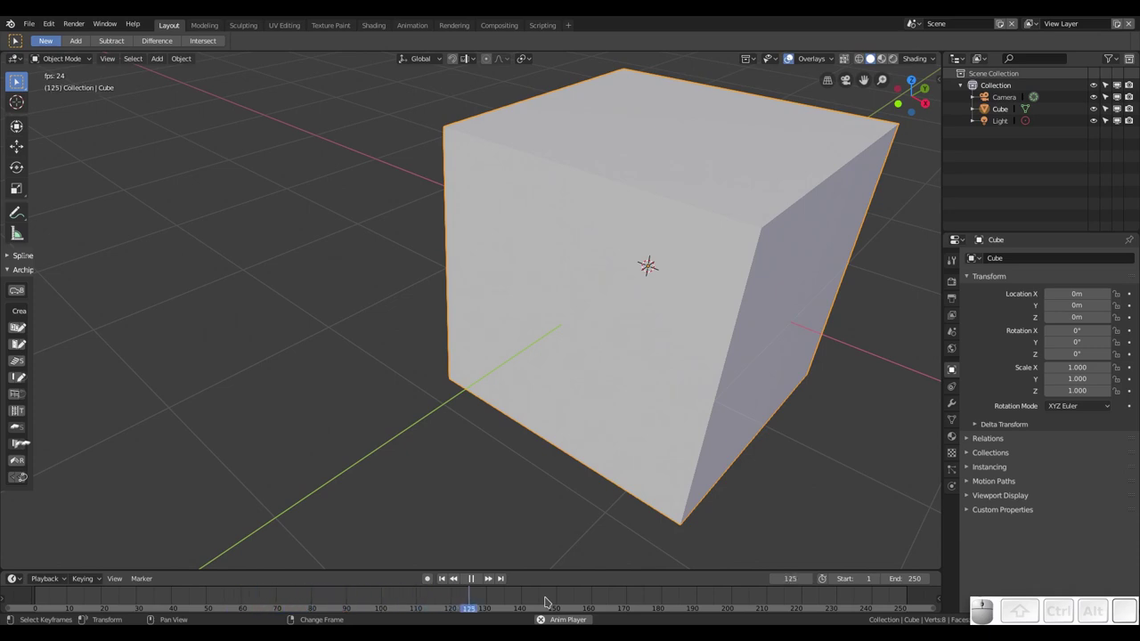
key("Escape")
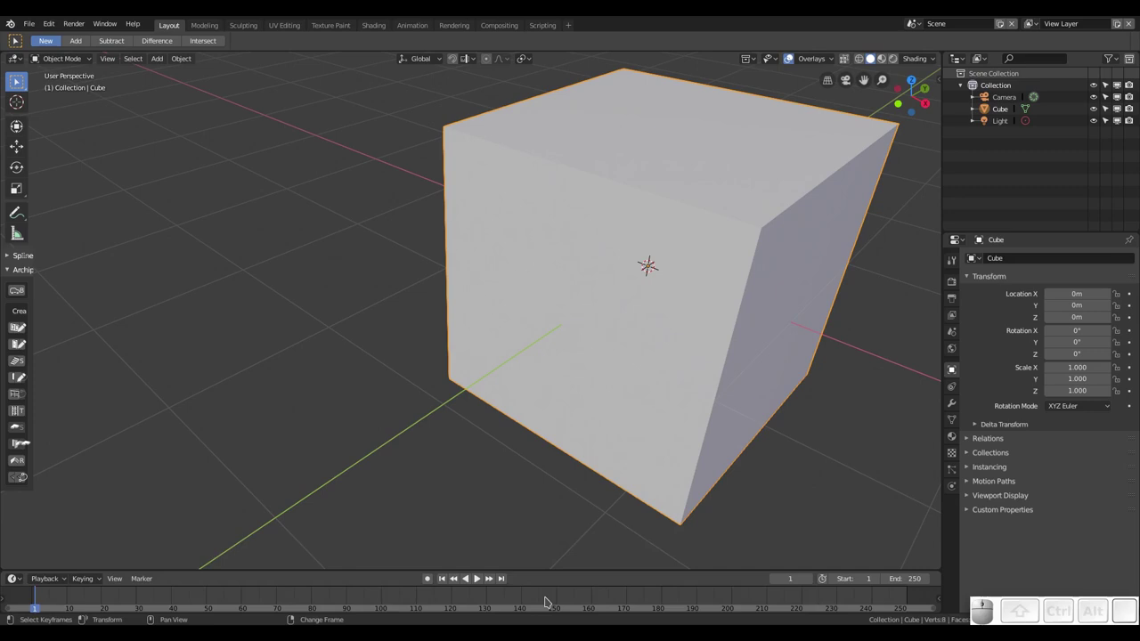
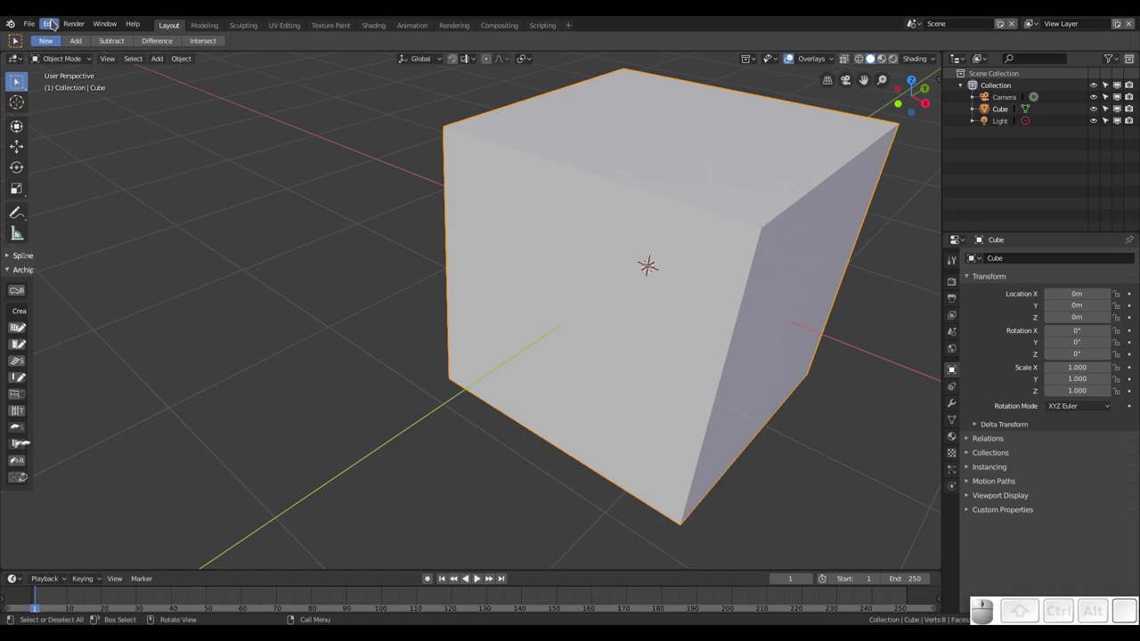
Set Spacebar Action to Search in Preferences > Keymap and close the window.
left_click(53, 20)
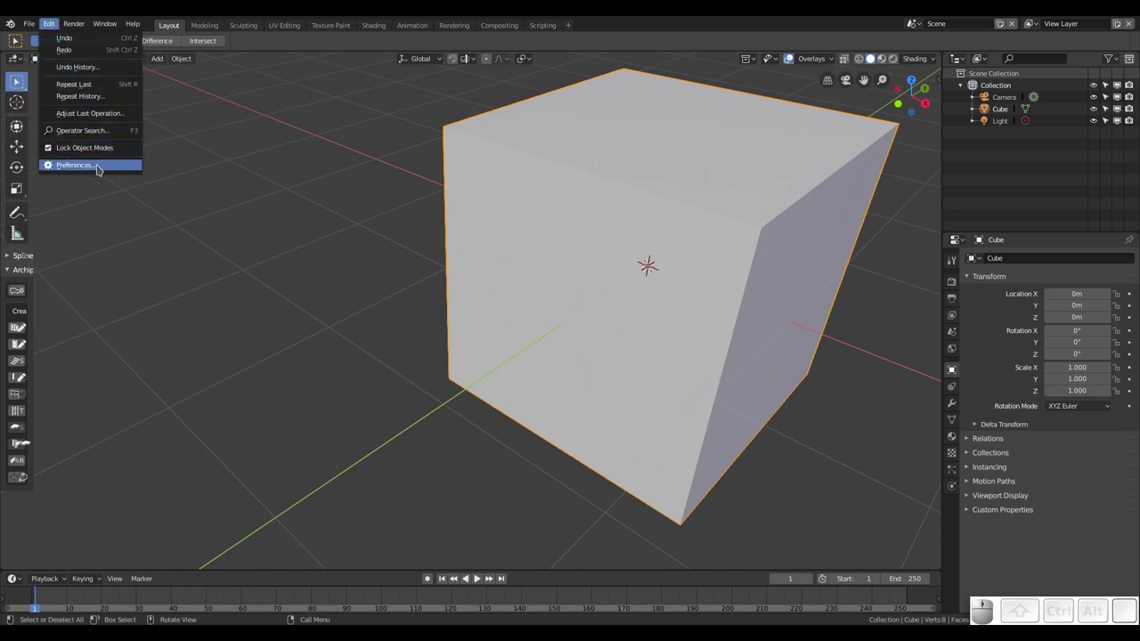
left_click(107, 166)
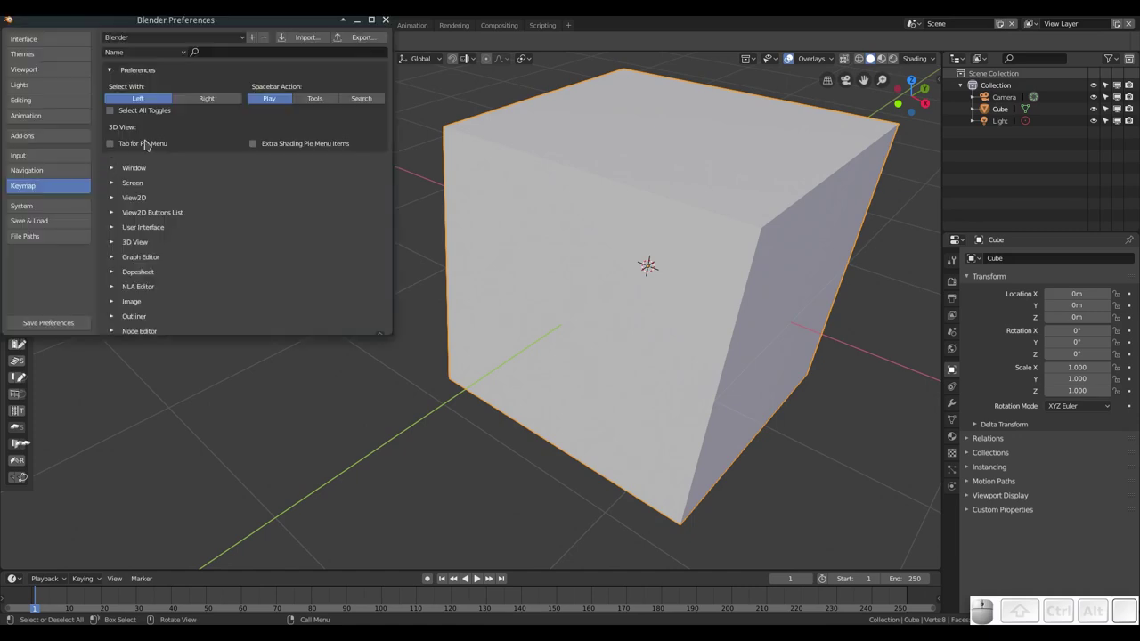
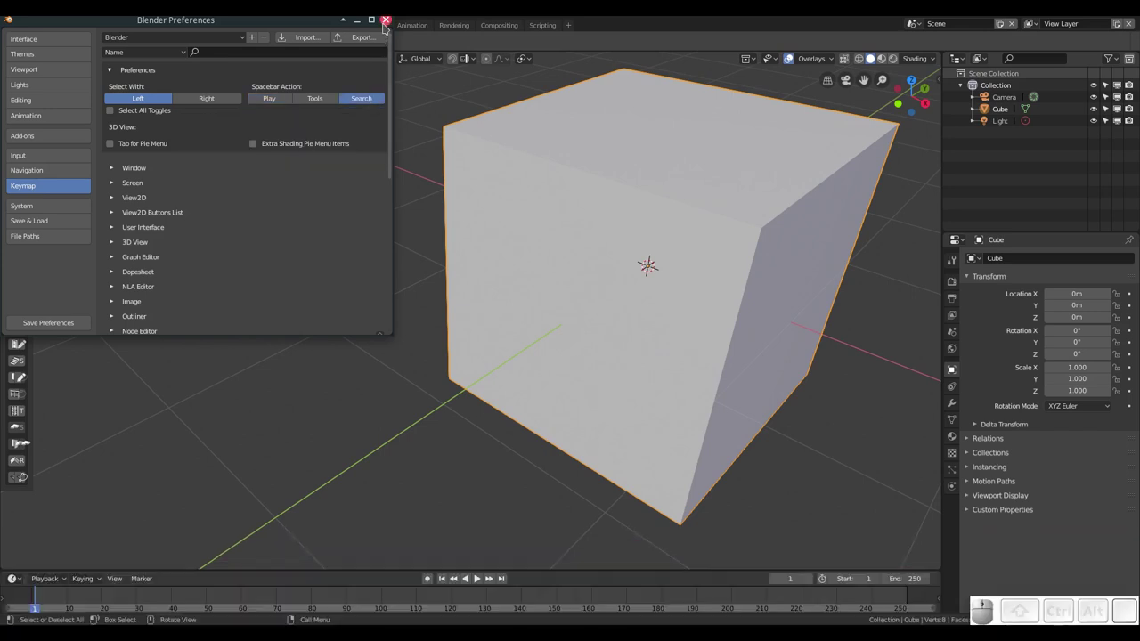
left_click(388, 25)
scroll("down", 3)
Add Suzanne via the command search, merge duplicate vertices, and return to object mode.
key("space")
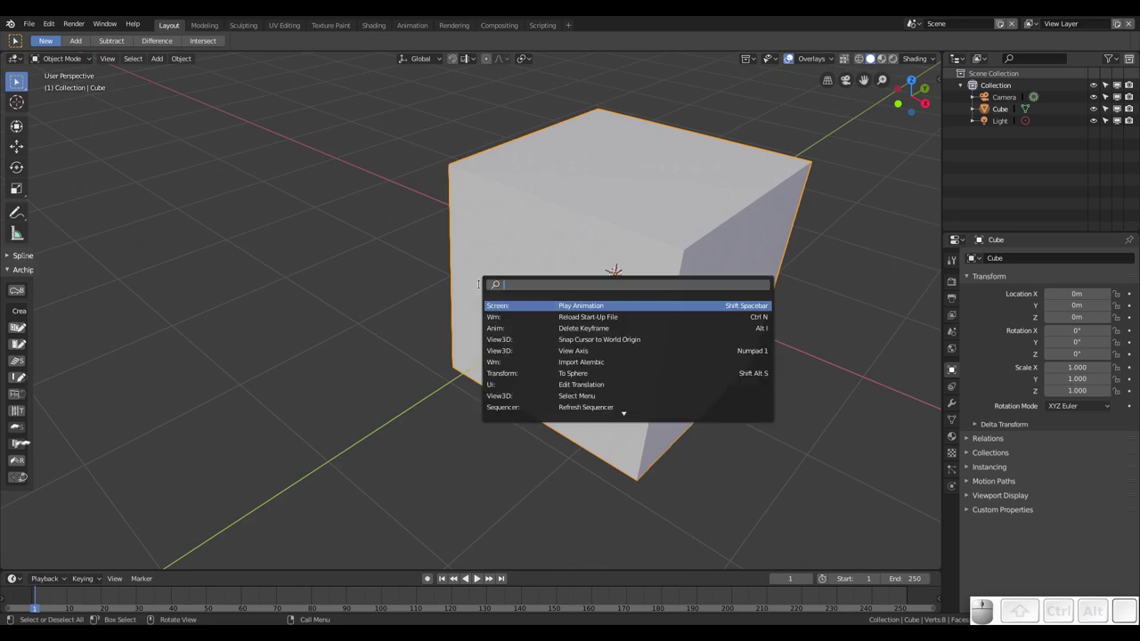
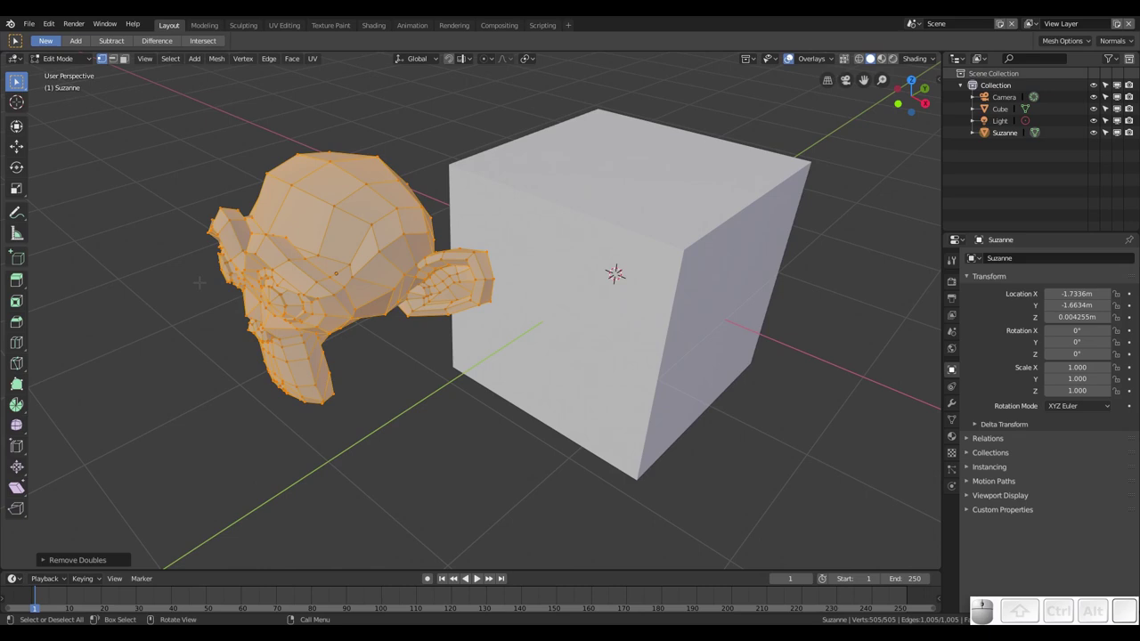
key("Tab")
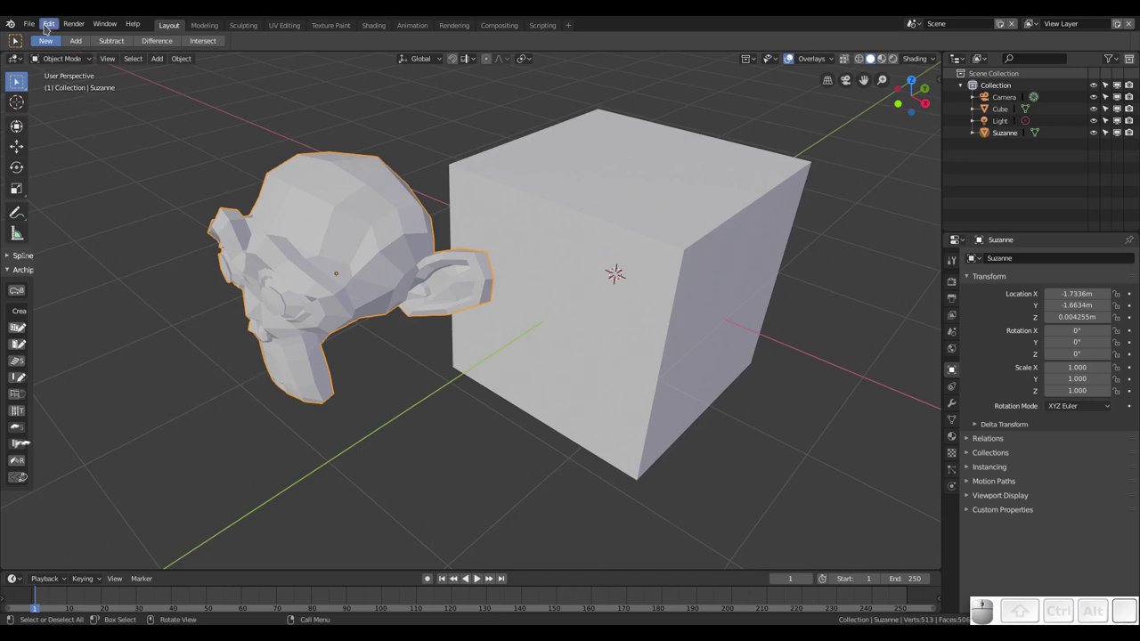
left_click(46, 26)
left_click(80, 166)
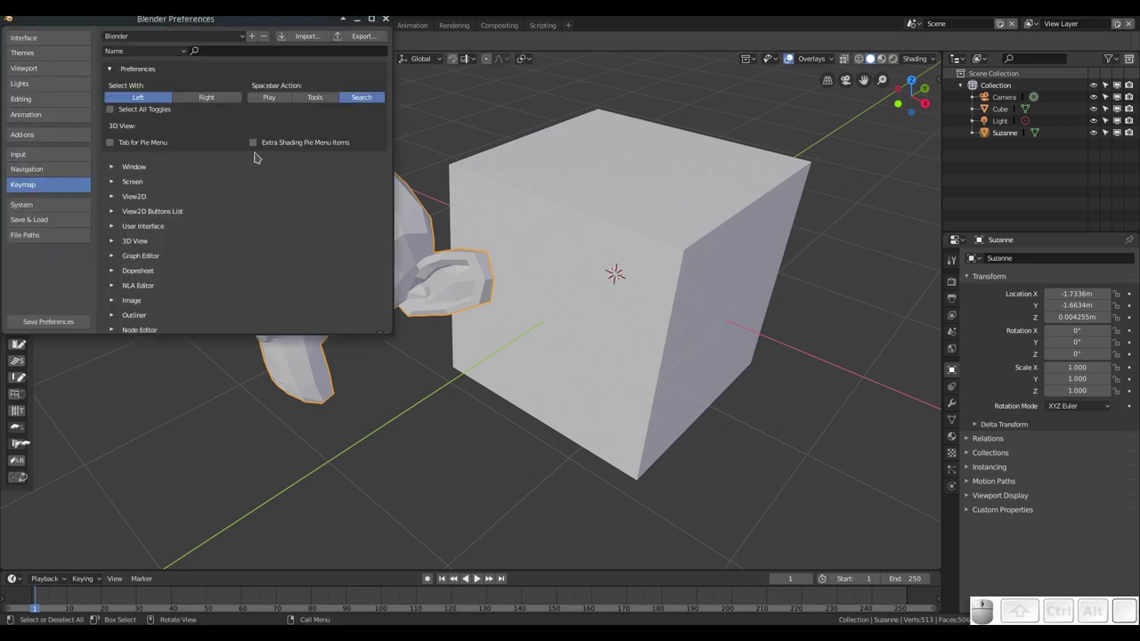